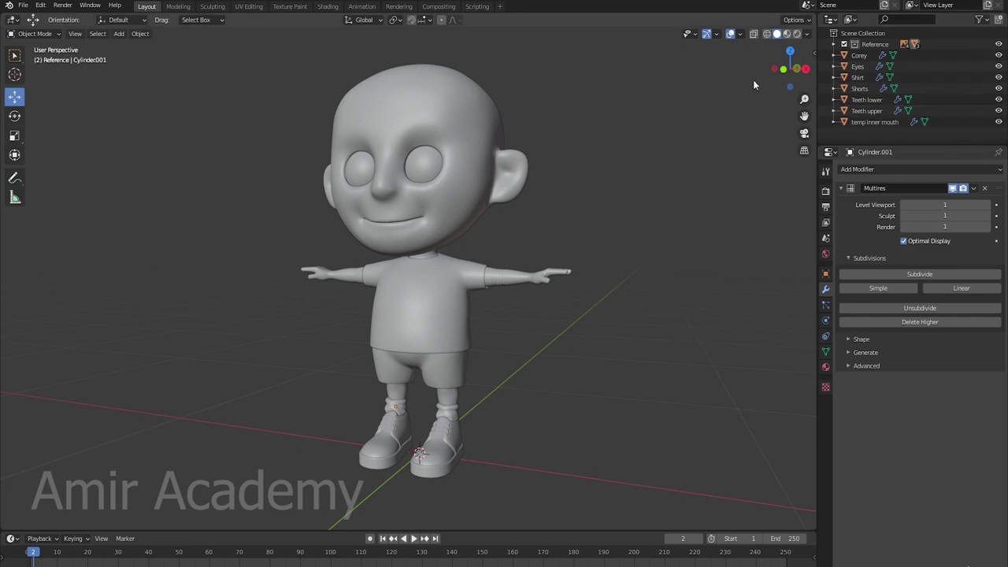
Step: Delete the temp inner mouth object from the scene
click(874, 124)
click(458, 219)
middle_click(743, 319)
key(x)
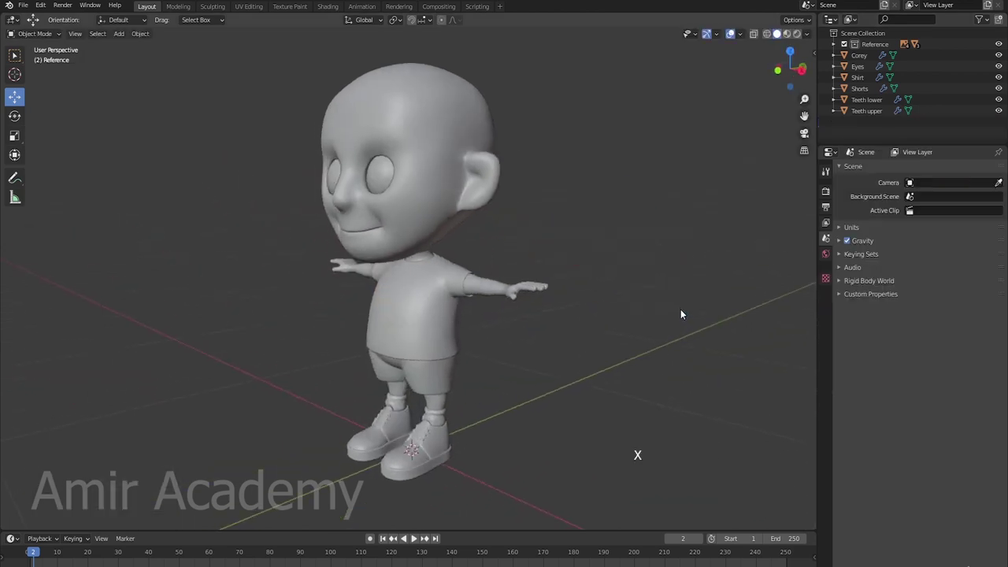
Step: Inspect the Corey body from several angles, then select the shoes object
scroll(up, 3)
middle_click(487, 268)
middle_click(529, 319)
click(527, 278)
key(alt+z)
scroll(up, 3)
middle_click(536, 287)
middle_click(538, 301)
scroll(down, 3)
key(alt+a)
middle_click(454, 302)
key(alt+z)
middle_click(560, 308)
scroll(down, 3)
middle_click(555, 311)
middle_click(581, 301)
scroll(up, 3)
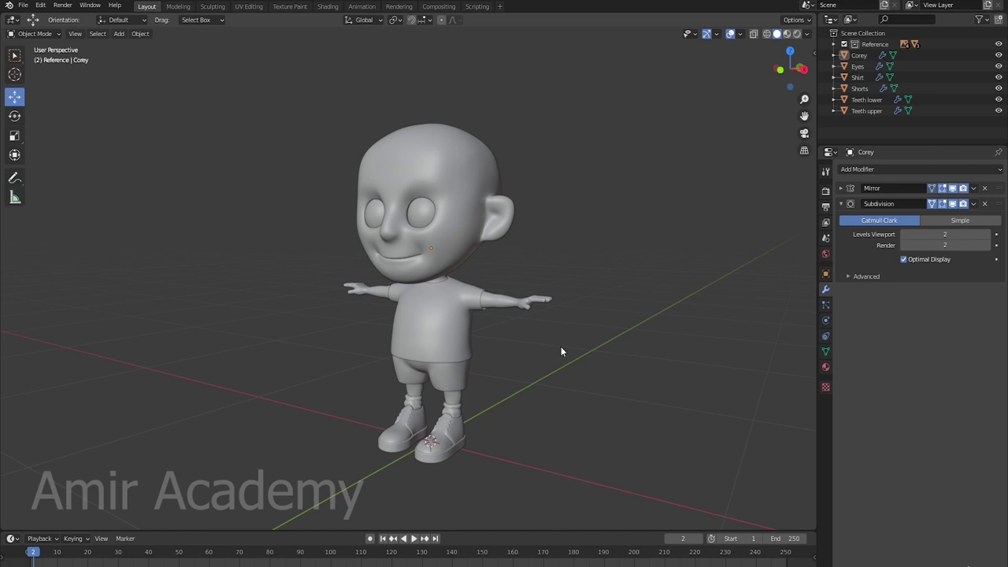
scroll(up, 3)
middle_click(553, 341)
middle_click(567, 379)
scroll(up, 3)
click(464, 472)
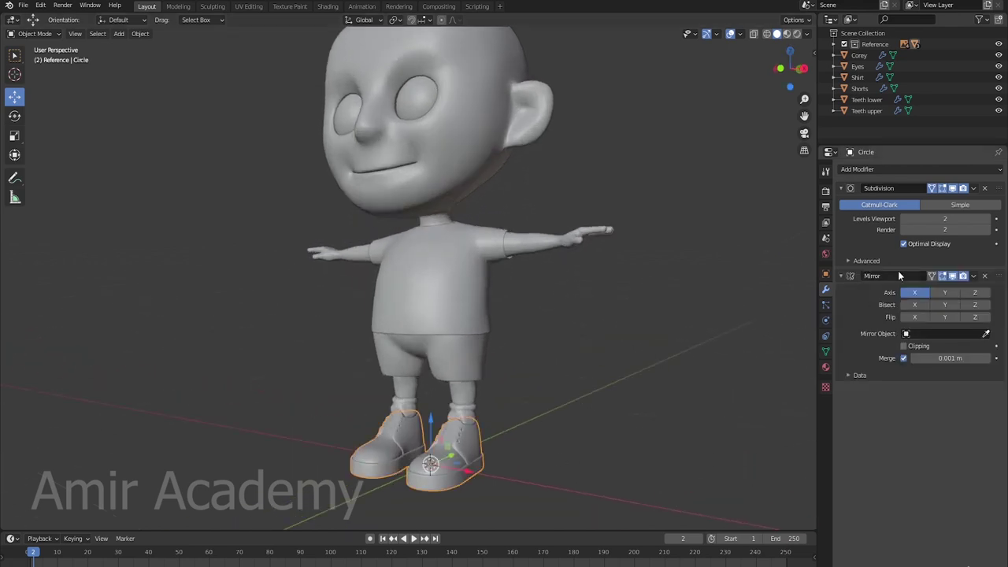
Step: Frame the shoes and move the Mirror modifier ahead of Subdivision in the stack
key(KP_Decimal)
middle_click(675, 307)
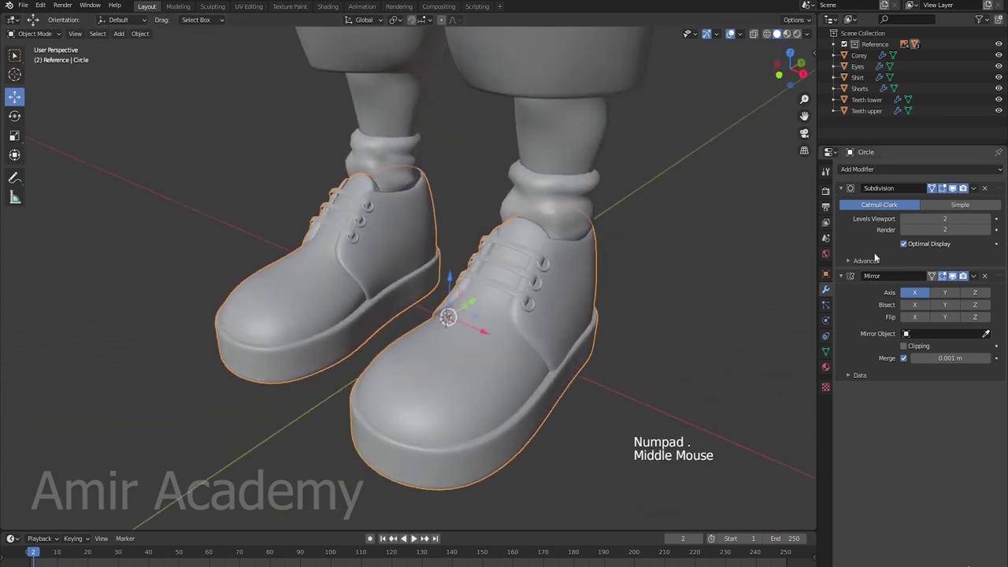
click(1005, 279)
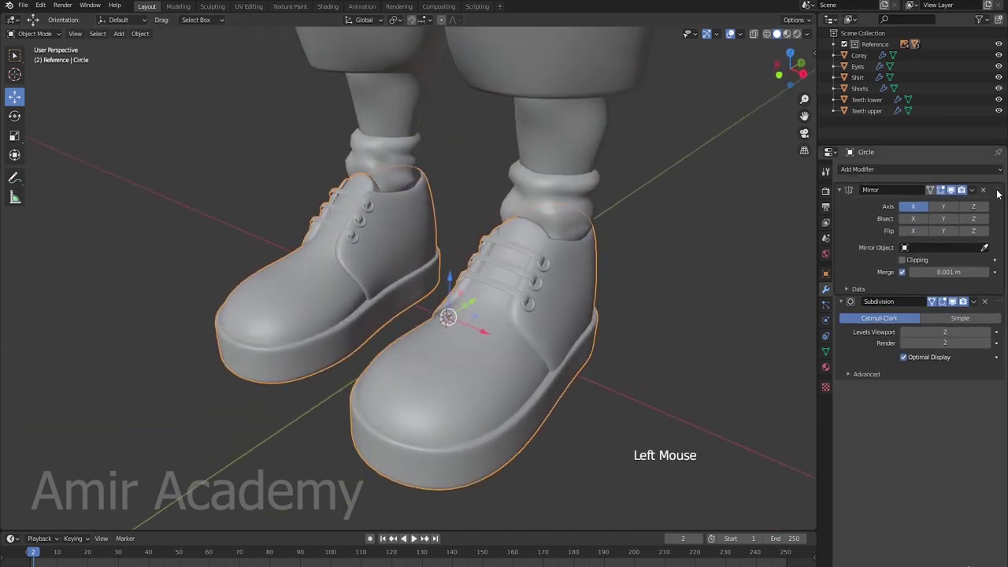
scroll(up, 3)
middle_click(373, 283)
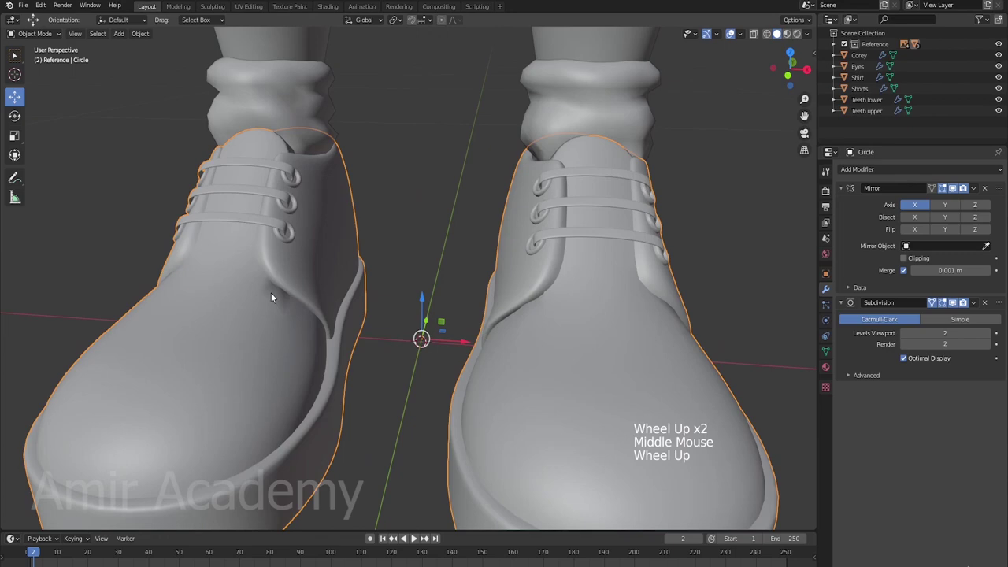
scroll(down, 3)
middle_click(325, 307)
scroll(up, 3)
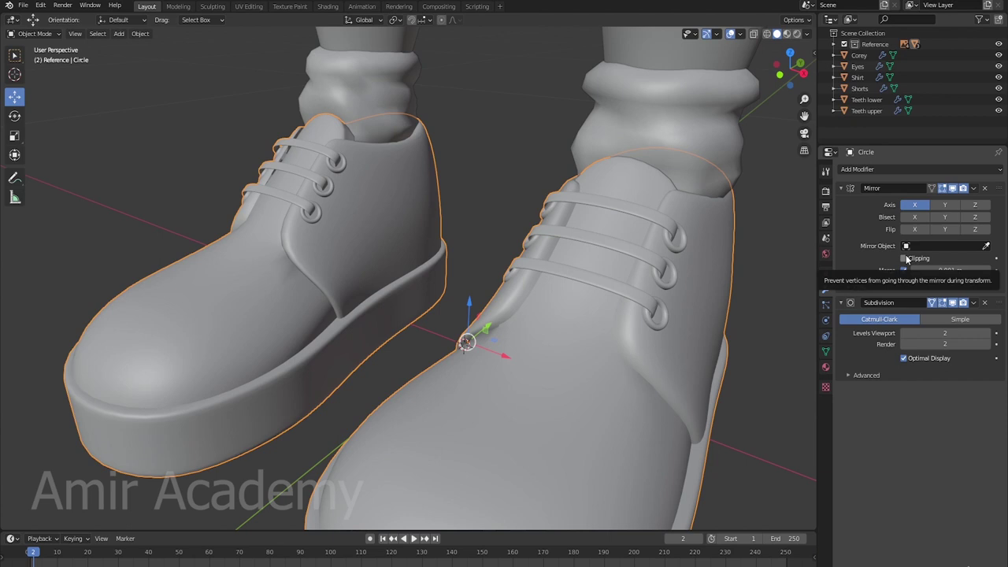
Step: Apply the shoes' Mirror modifier, then undo the apply
click(1003, 190)
click(979, 281)
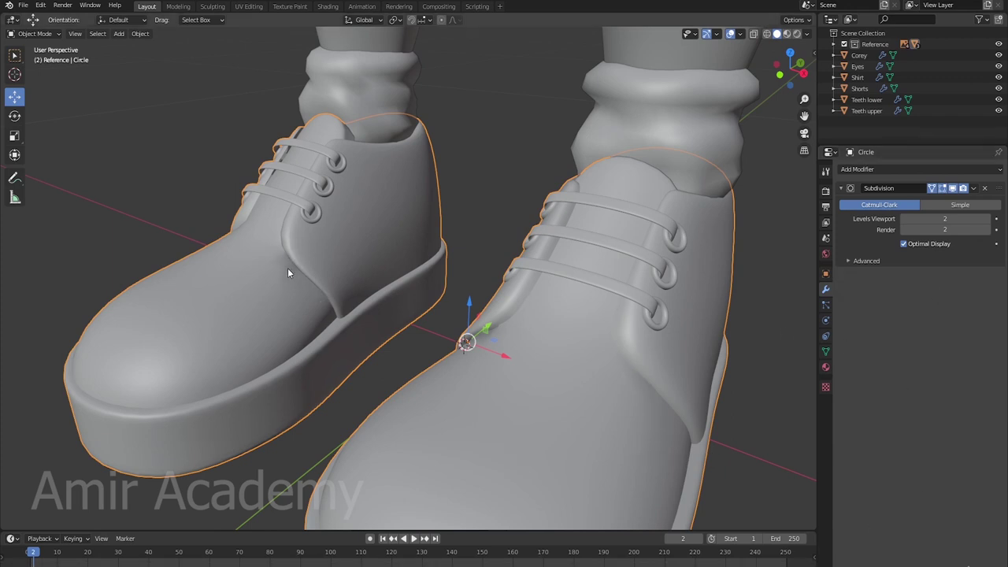
key(ctrl+z)
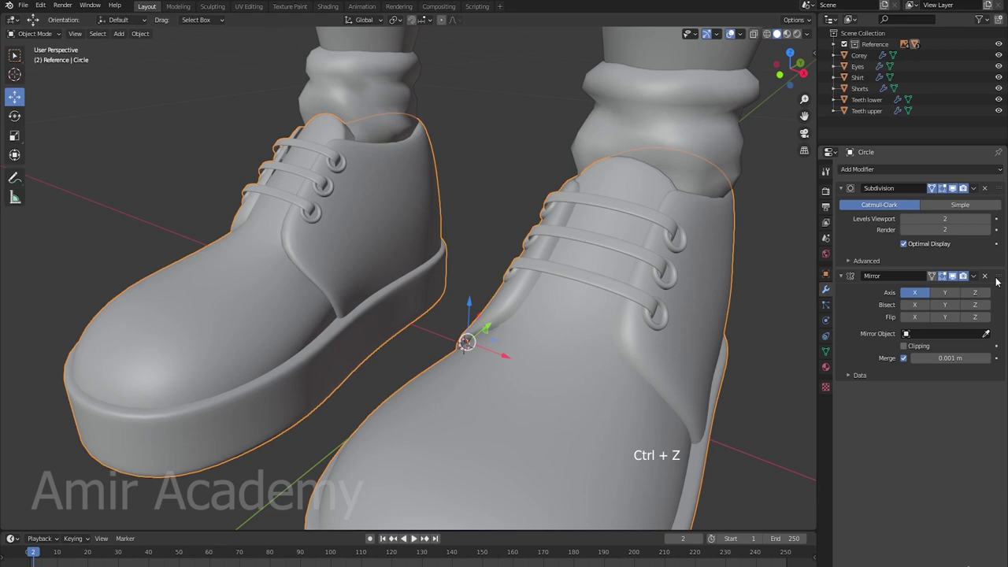
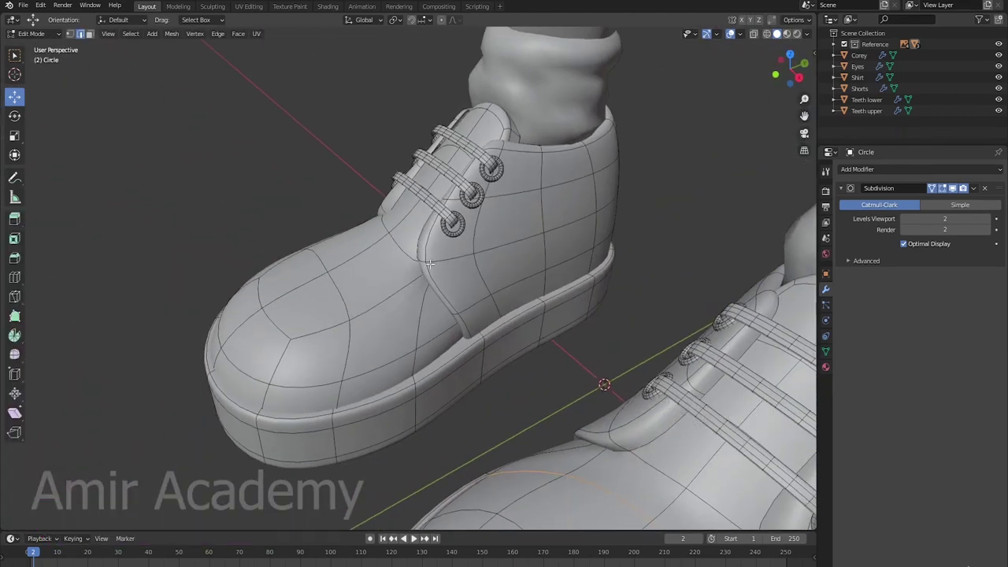
Step: Add an edge loop across the shoe upper, return to Object Mode and reselect the shoes
key(ctrl+r)
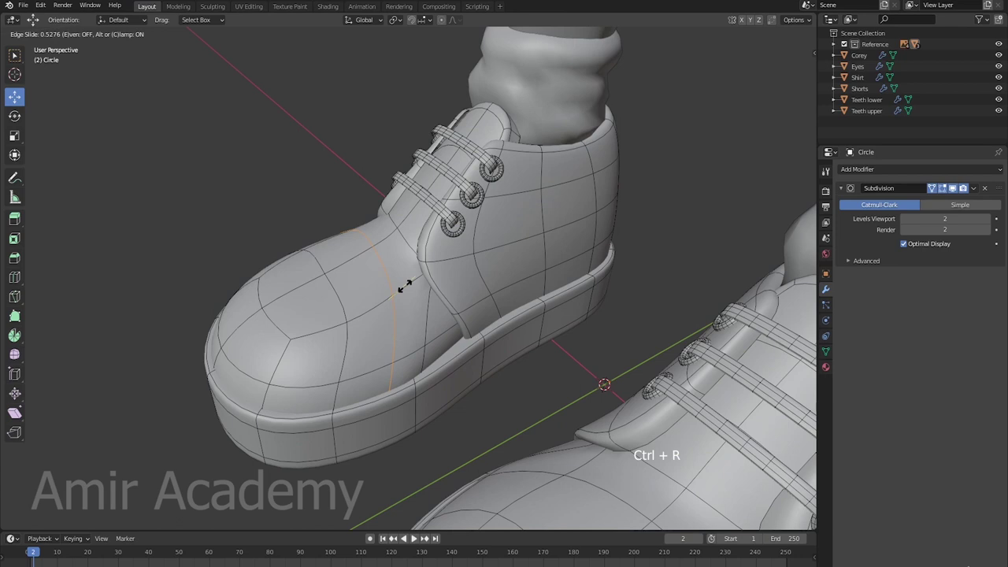
key(alt+a)
key(Tab)
scroll(down, 3)
key(alt+a)
middle_click(444, 328)
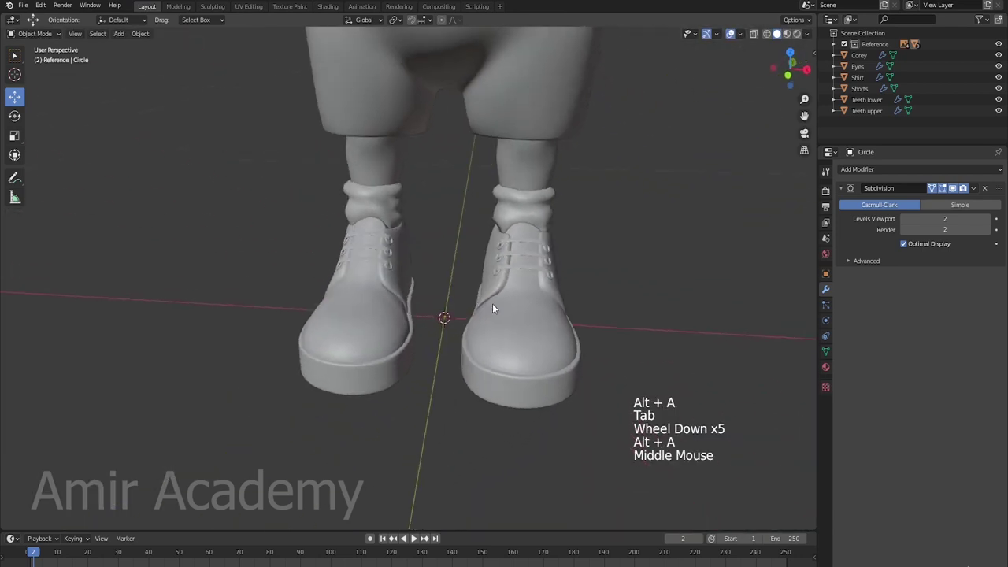
middle_click(591, 325)
click(517, 351)
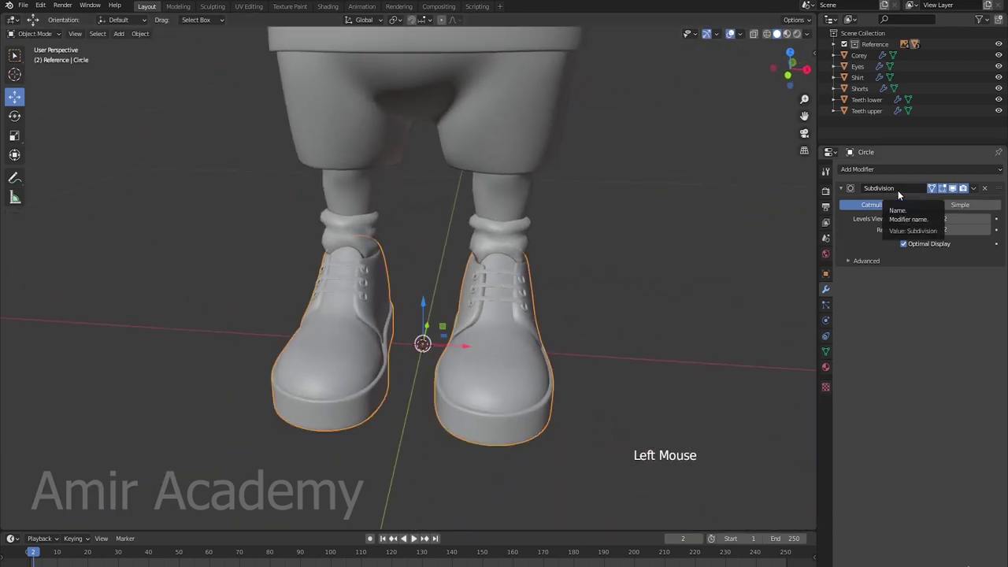
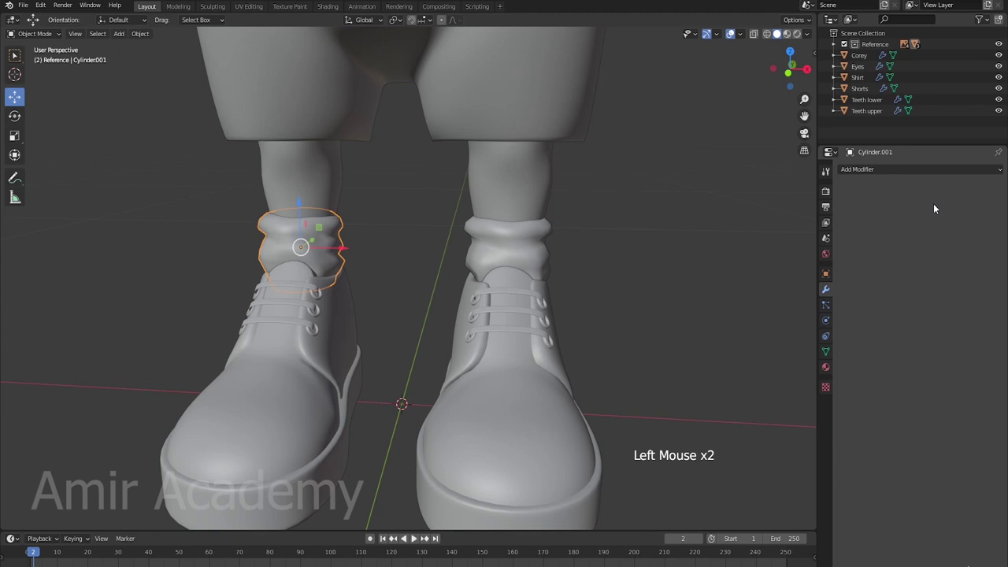
Step: Select the Corey body and view it straight from the front in X-ray
middle_click(622, 321)
click(519, 249)
middle_click(585, 282)
scroll(down, 3)
middle_click(604, 255)
middle_click(576, 276)
middle_click(523, 247)
middle_click(562, 301)
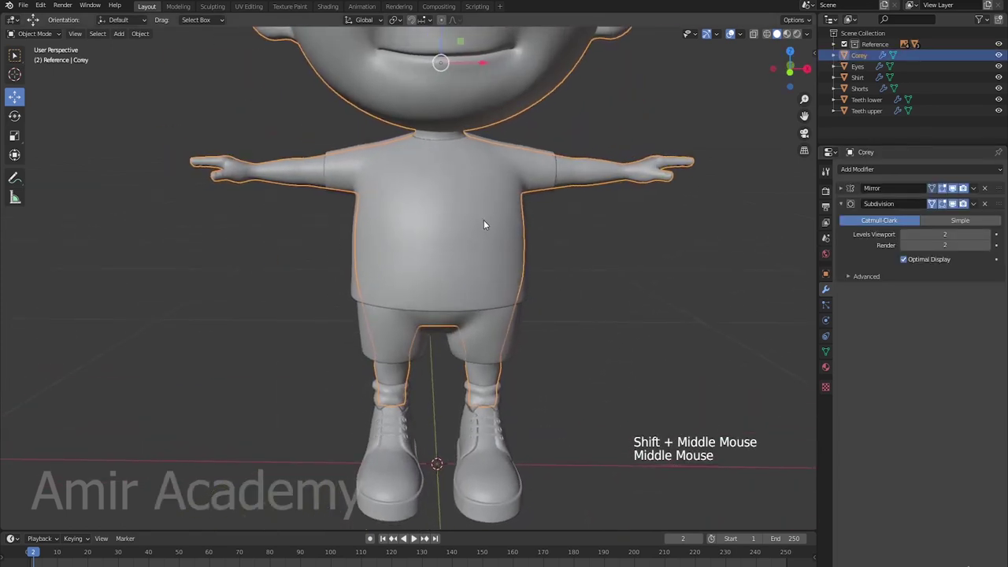
key(KP_1)
key(alt+z)
middle_click(564, 272)
Step: Edit the body mesh in face mode and grow the selection over torso, shorts region and upper arms
key(Tab)
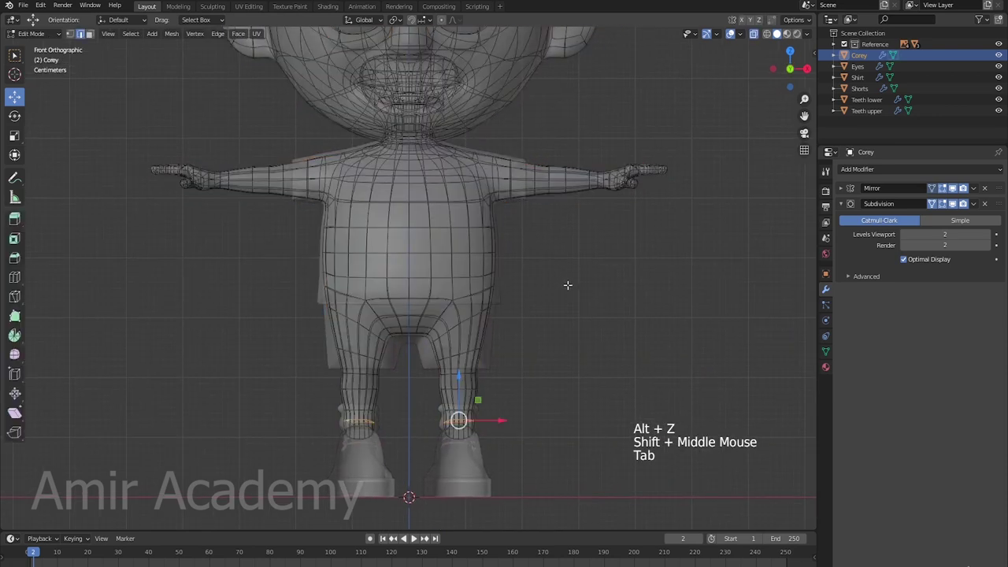
key(3)
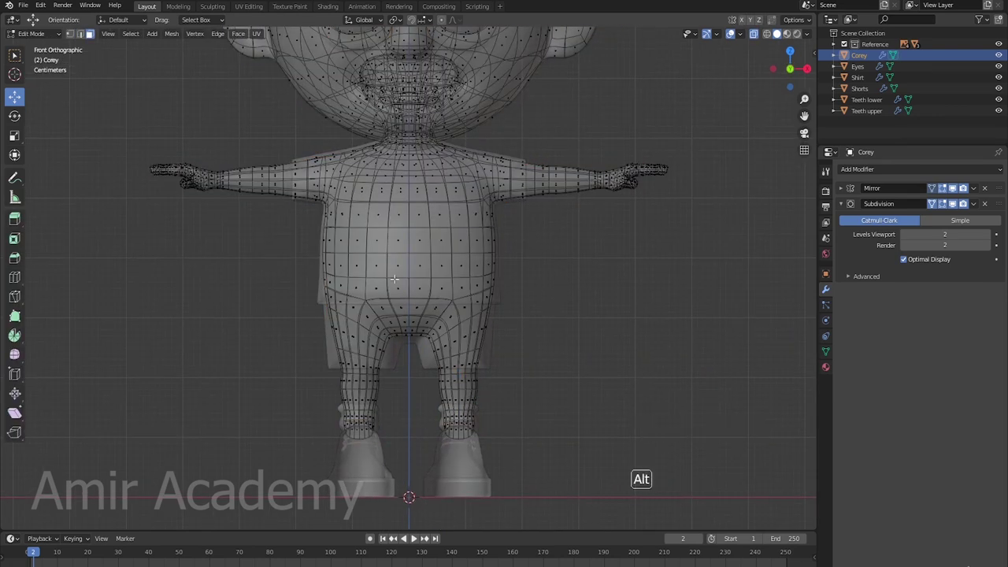
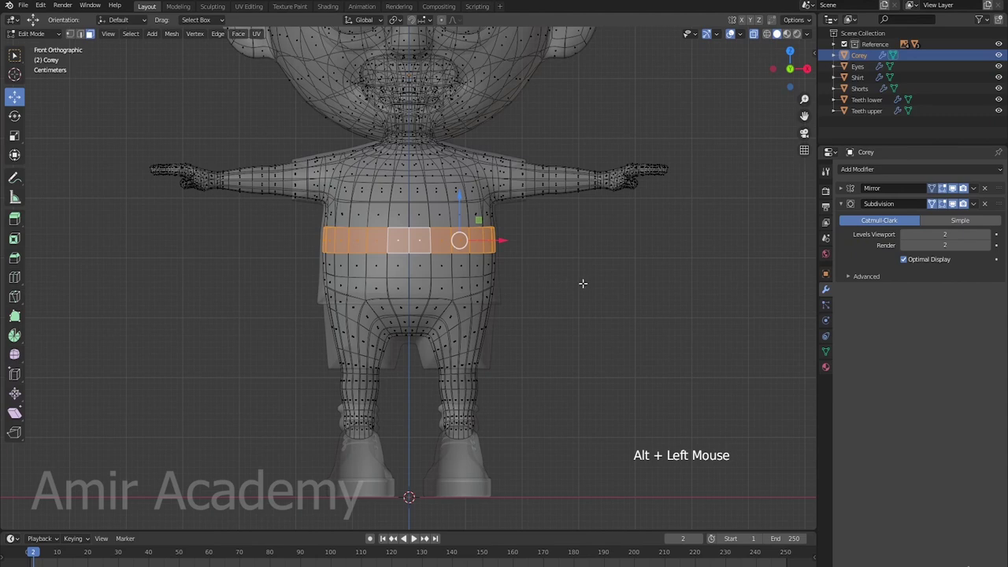
key(ctrl+KP_Add)
key(ctrl+KP_Add)
key(ctrl+KP_Add)
scroll(up, 3)
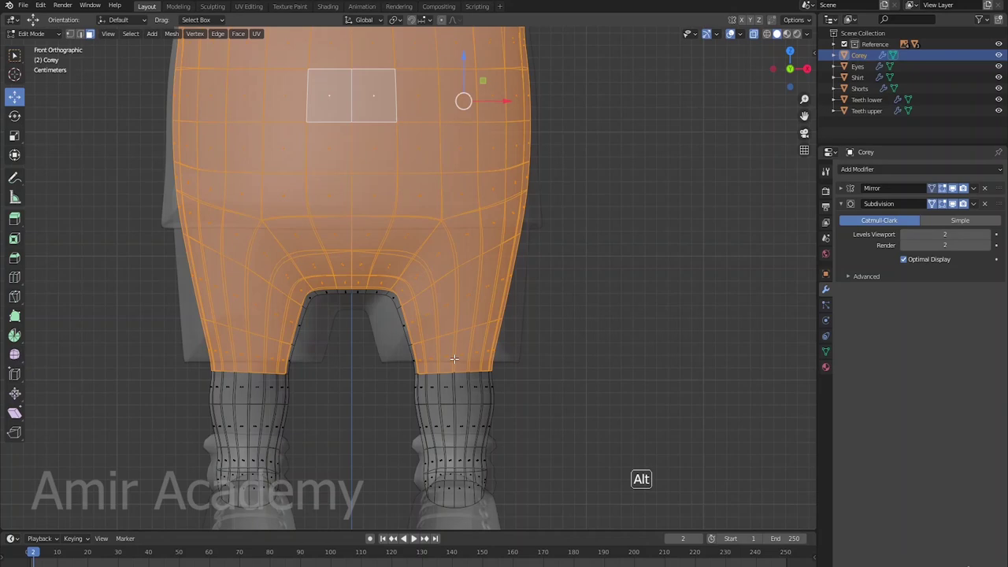
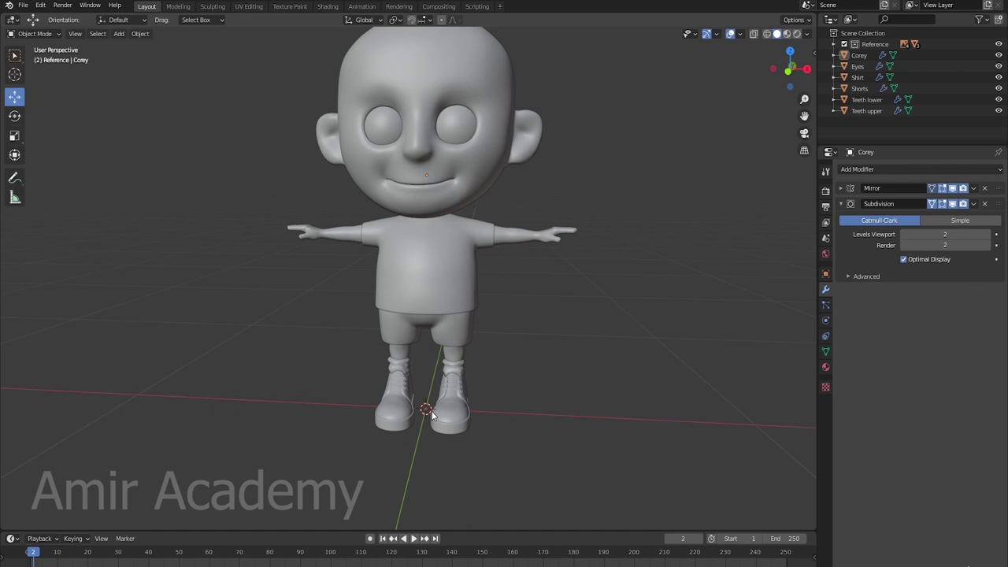
Step: Apply the Mirror modifiers on the Corey body and the Shorts
middle_click(642, 368)
click(527, 259)
middle_click(538, 383)
click(847, 192)
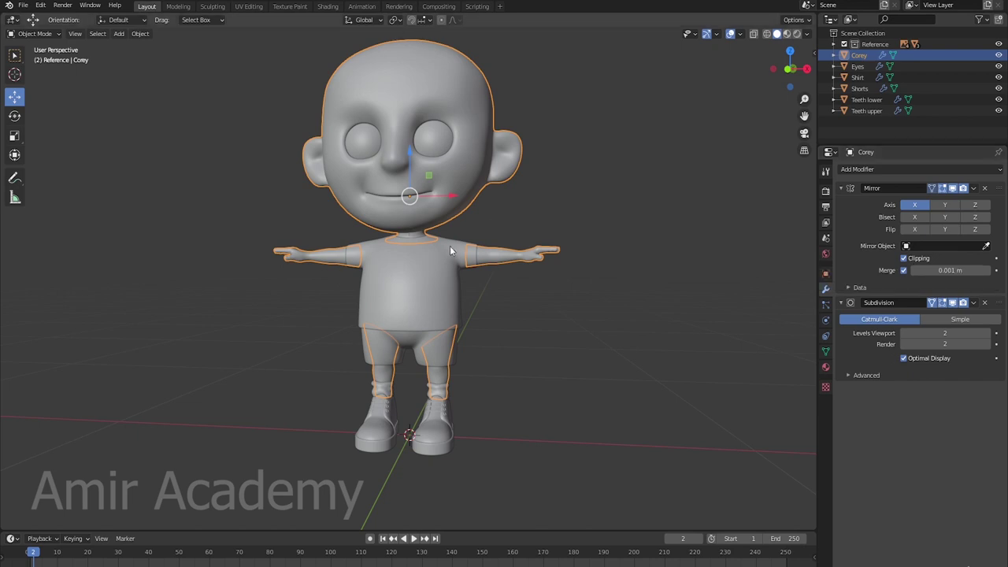
click(976, 192)
click(454, 361)
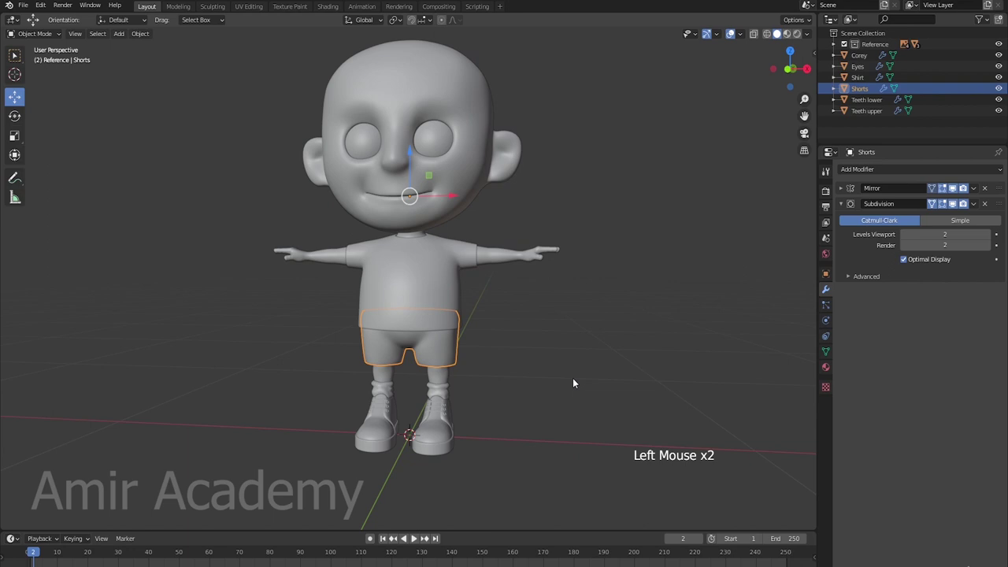
click(841, 191)
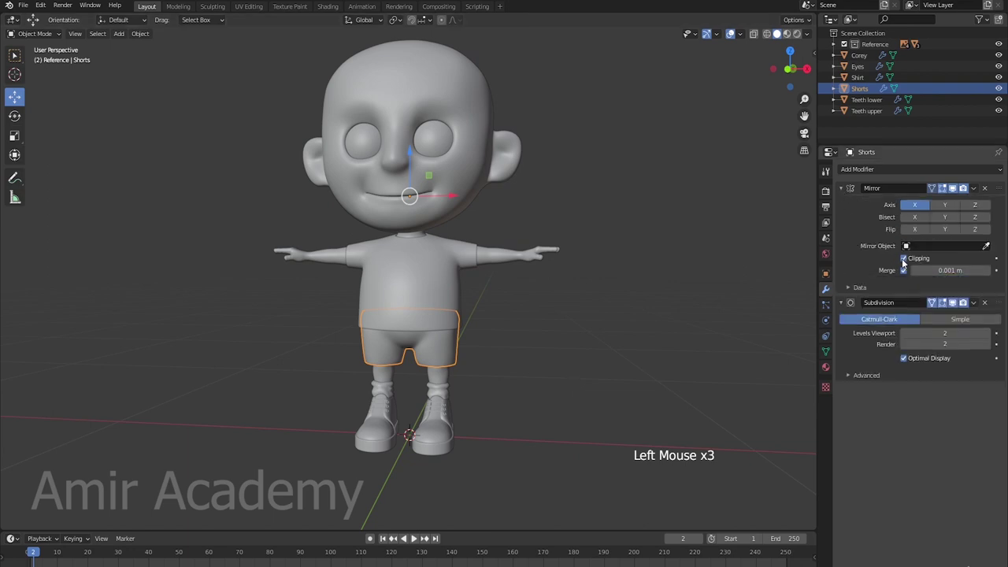
click(977, 194)
Step: Apply the Mirror modifier on the Shirt and recheck body, shorts and shoes stacks
click(458, 293)
click(842, 192)
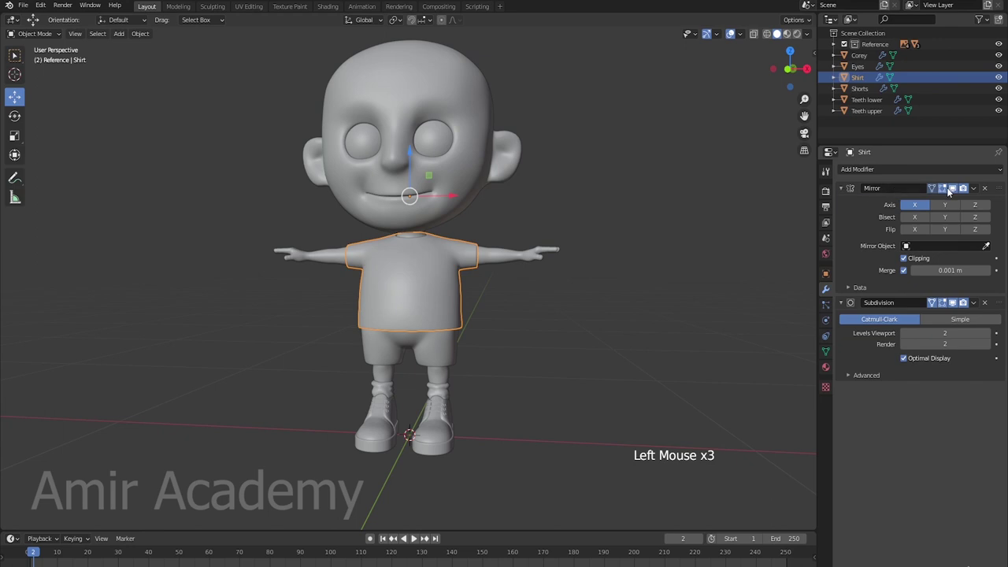
click(984, 190)
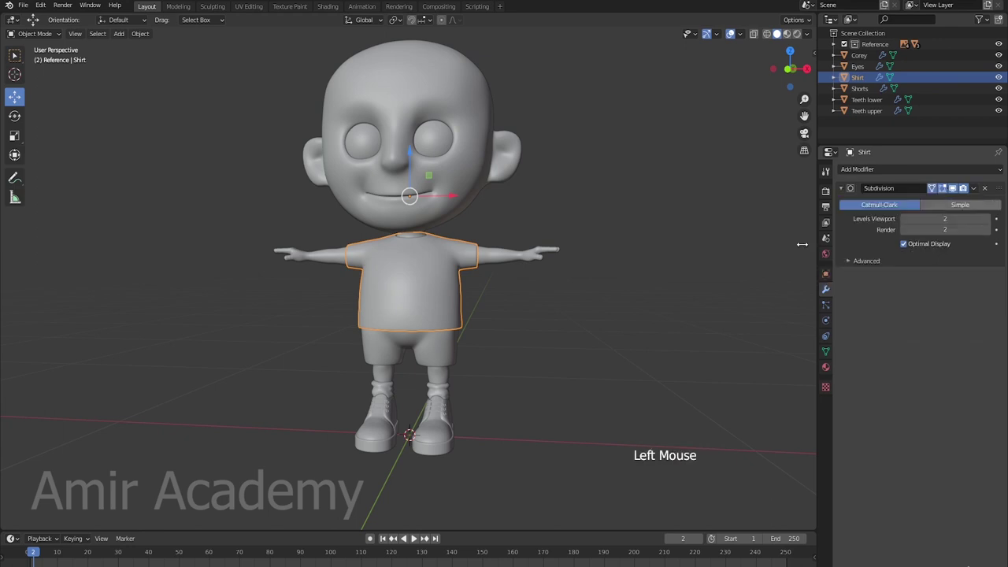
click(467, 186)
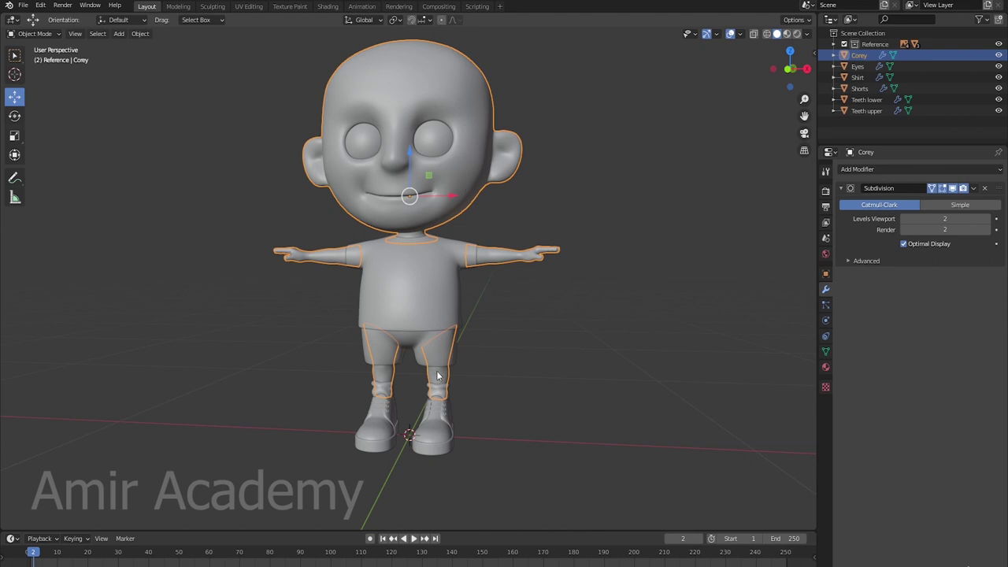
click(460, 299)
click(460, 341)
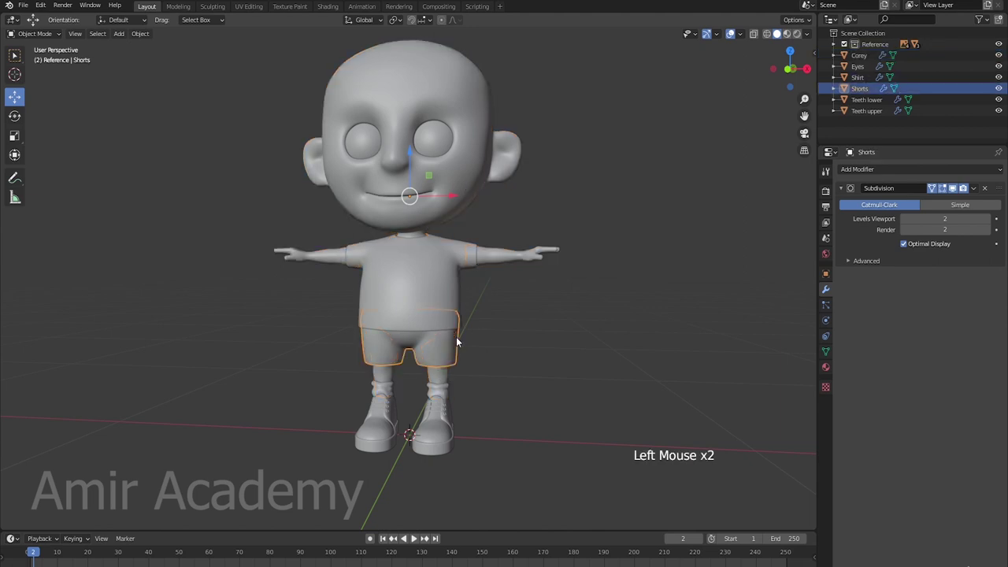
click(444, 398)
click(433, 431)
Step: Orbit around the character to review the result
scroll(up, 3)
middle_click(498, 382)
middle_click(531, 315)
middle_click(568, 268)
middle_click(545, 282)
middle_click(527, 308)
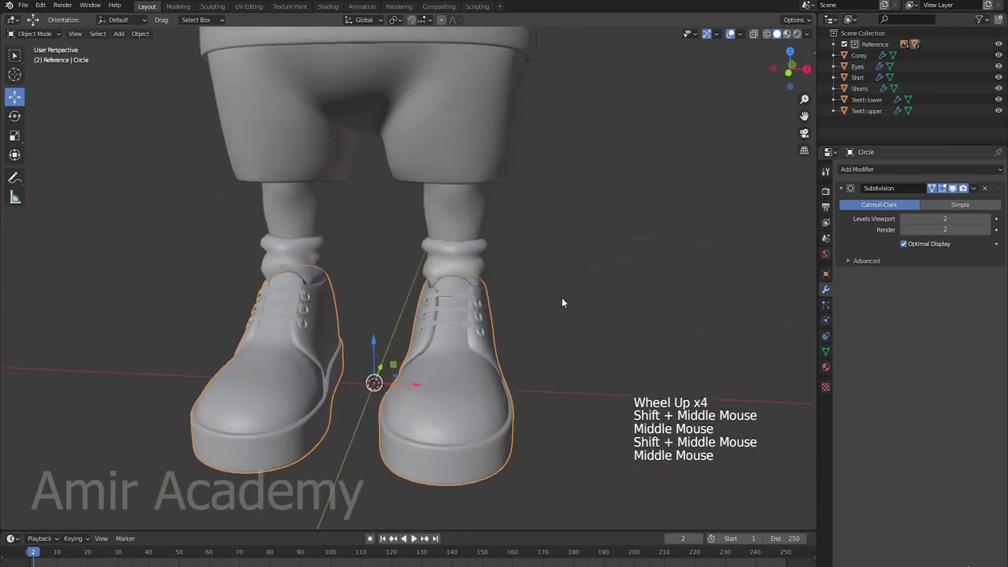
Step: Check the shoe and both socks carry only Subdivision, adding one to the bare sock
click(495, 257)
click(858, 177)
click(991, 222)
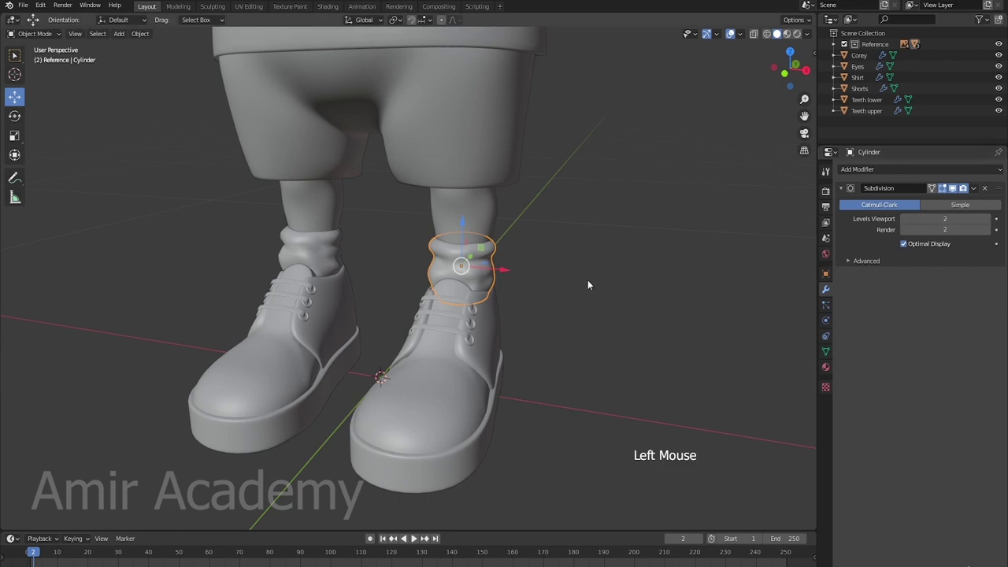
click(336, 260)
click(884, 175)
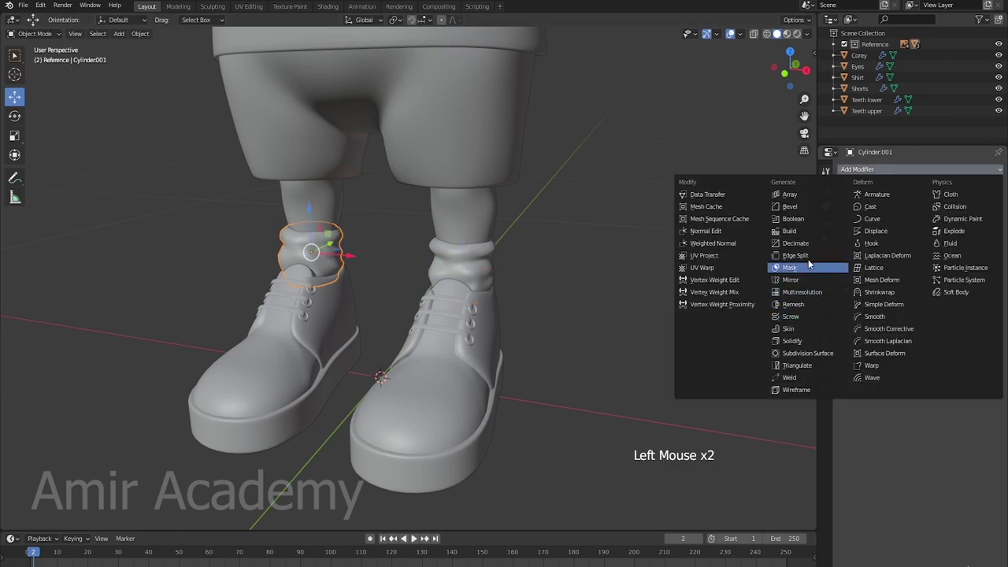
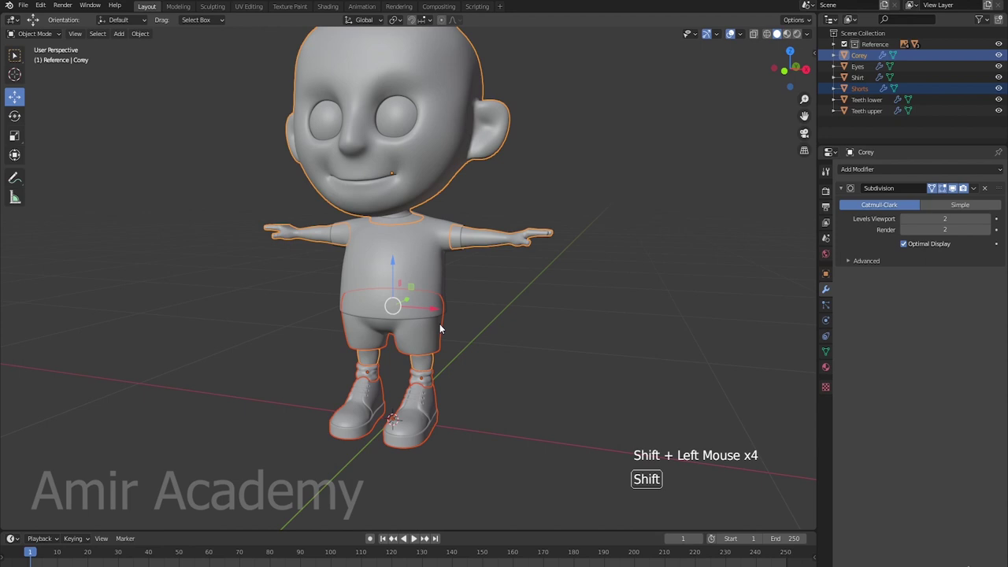
Step: Join body, shirt and shorts with Ctrl+J and rename the result Corey
click(441, 272)
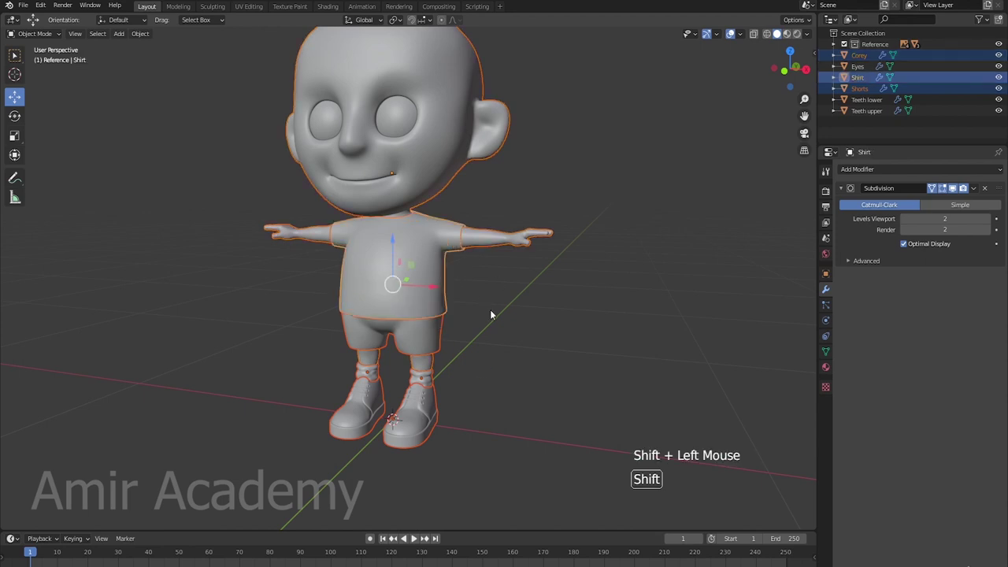
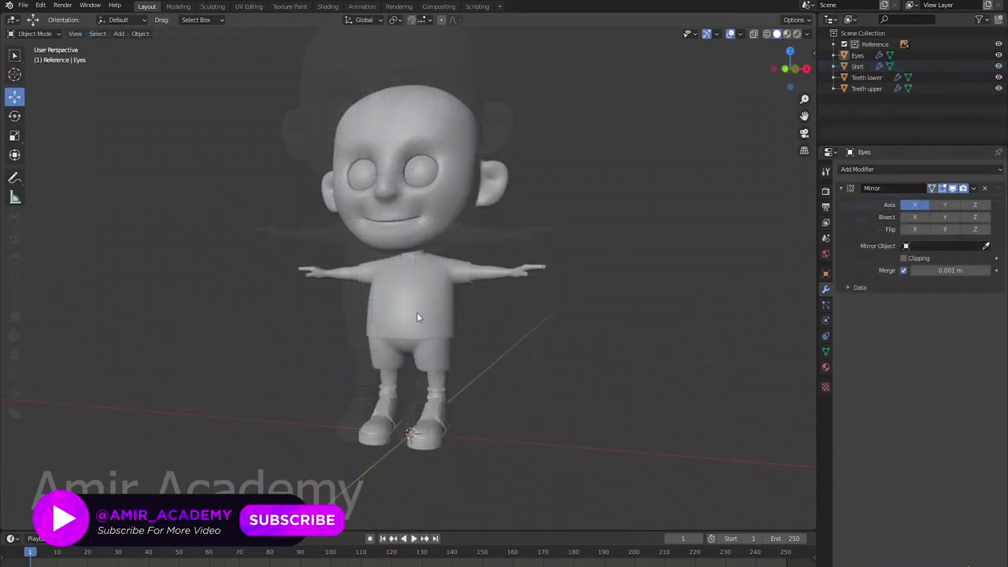
click(423, 318)
double_click(860, 70)
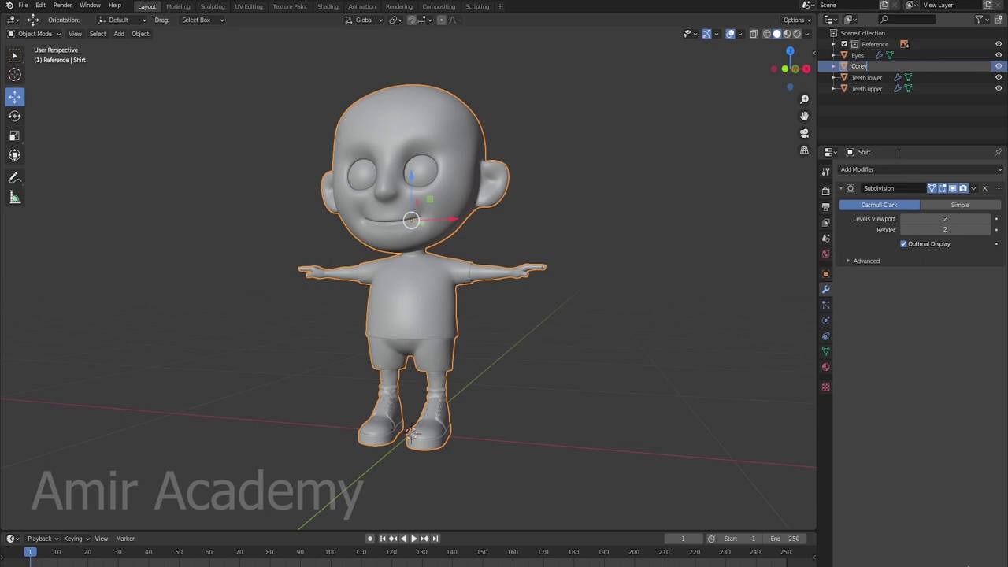
key(alt+a)
middle_click(602, 308)
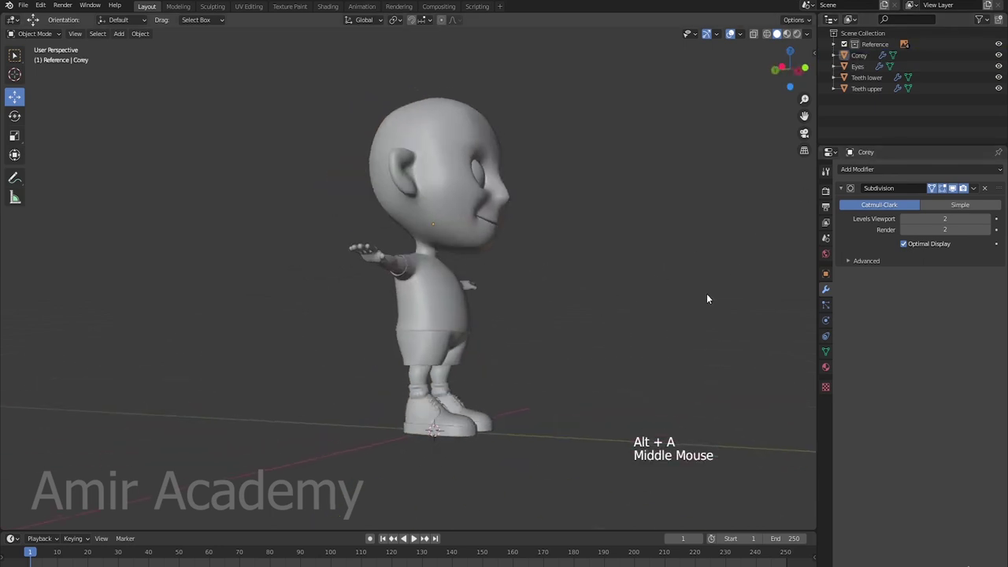
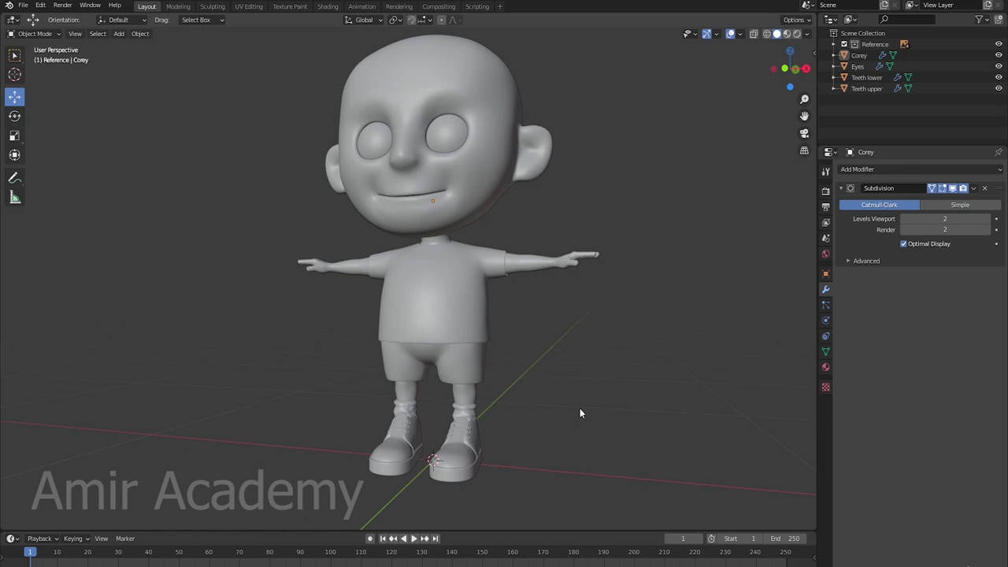
scroll(up, 3)
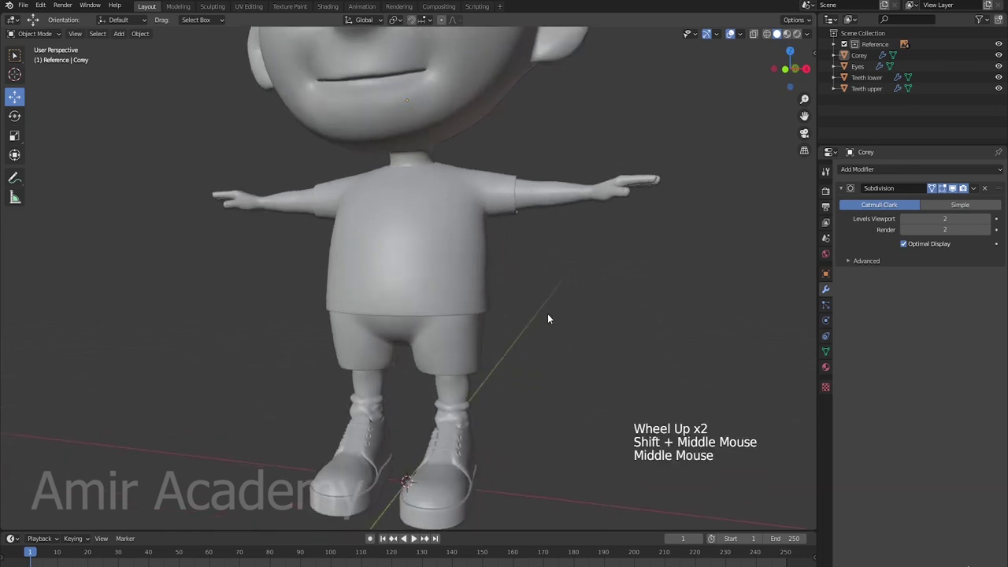